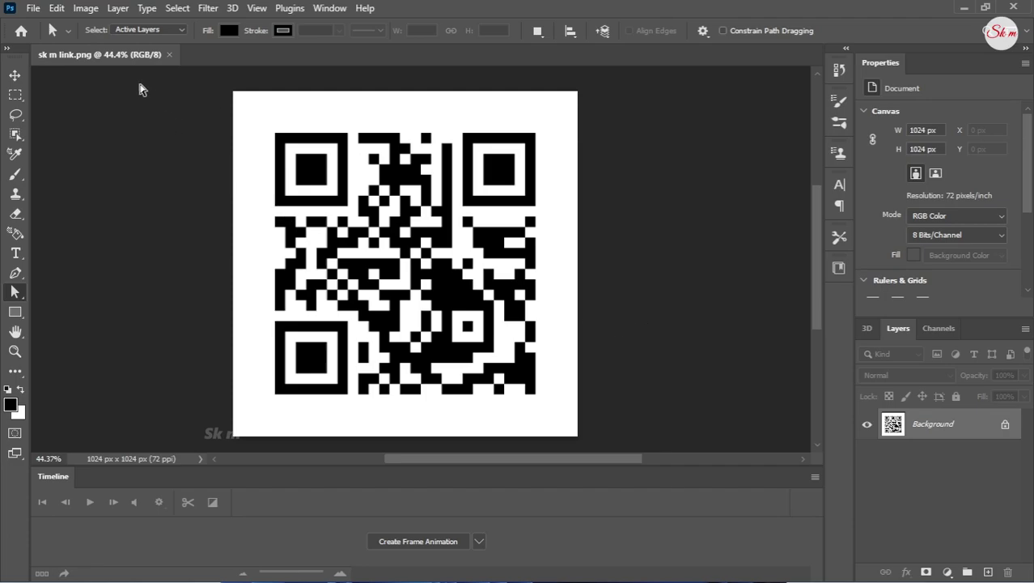
Set up an Export As with SVG chosen as the format for the QR code image
click(36, 16)
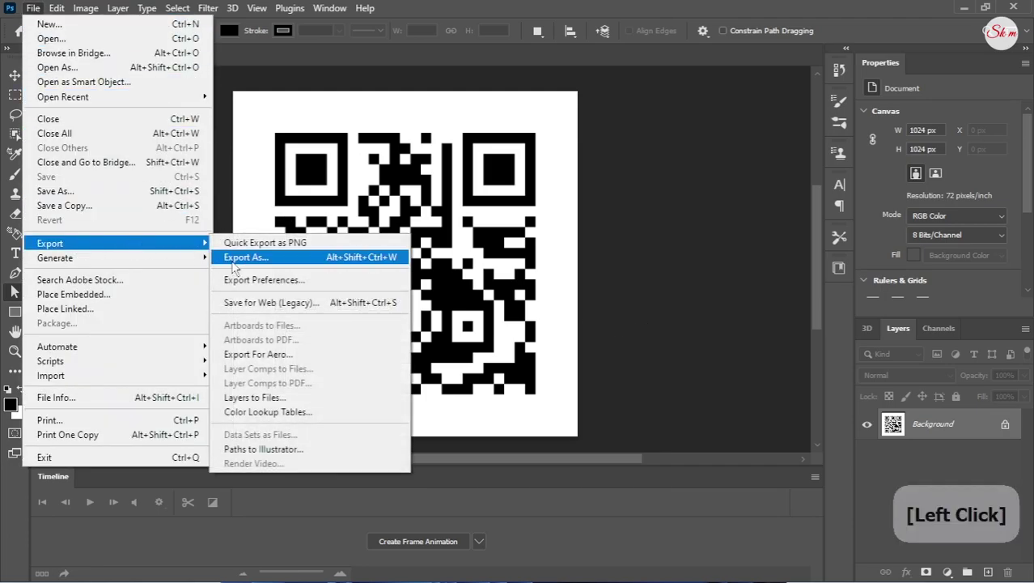
click(268, 285)
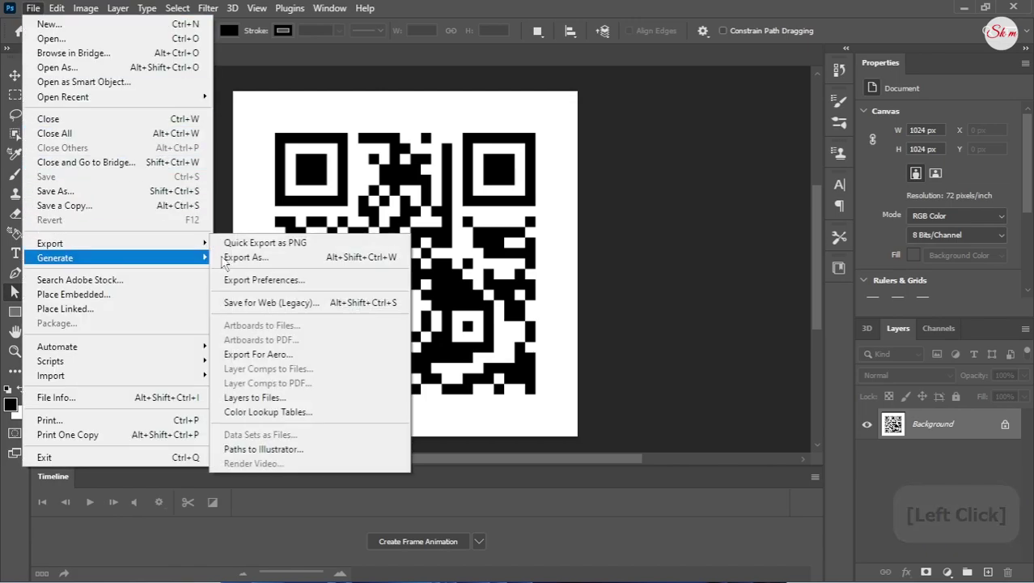
click(293, 264)
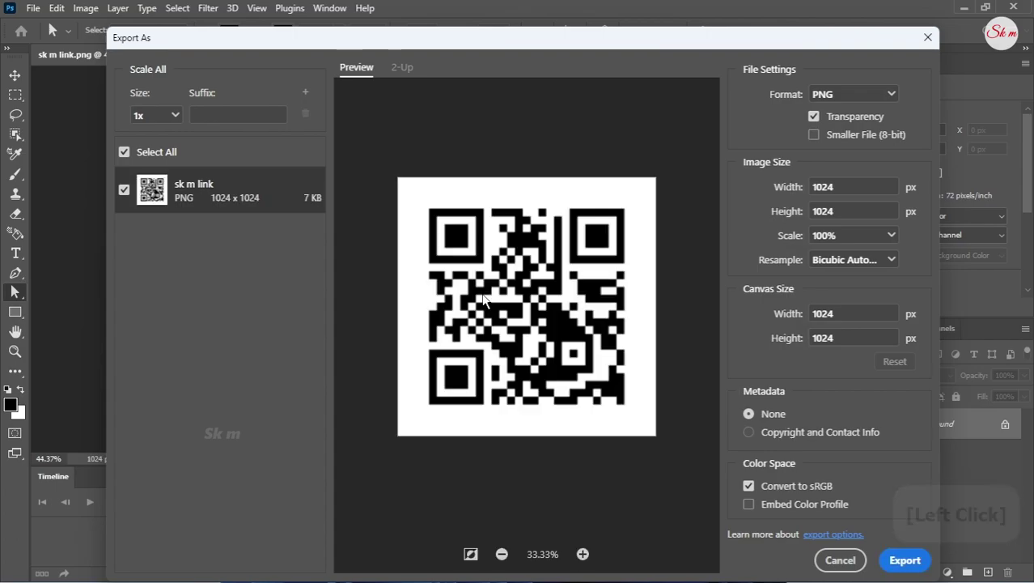
click(605, 371)
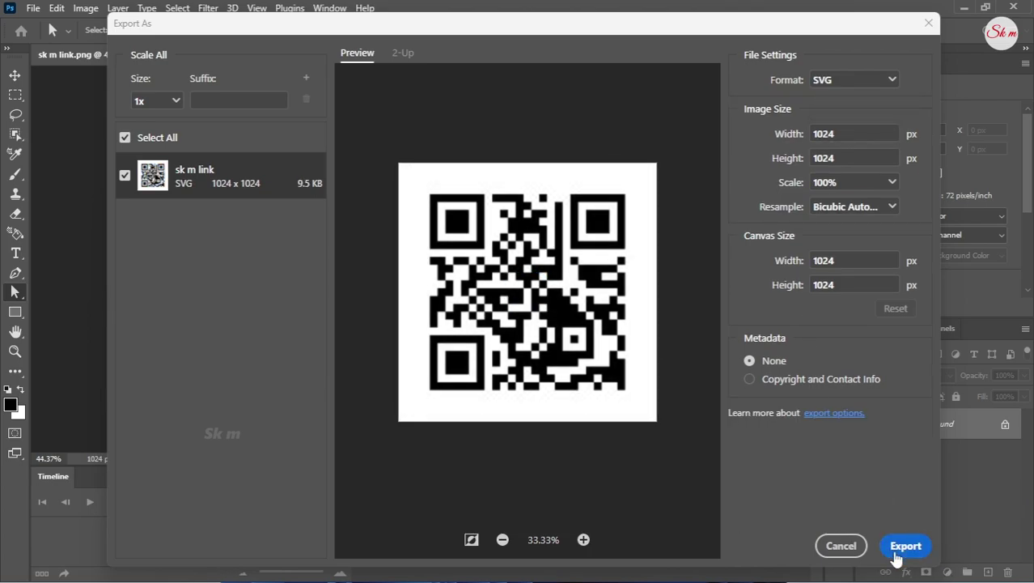
Save the SVG export 'sk m link' to the Desktop and reveal it there
click(899, 557)
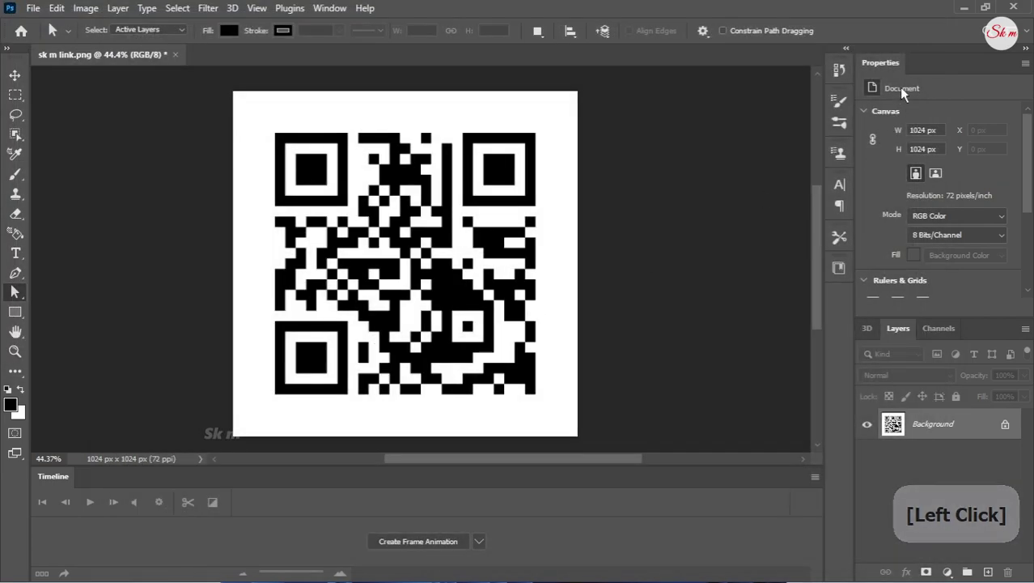
click(973, 11)
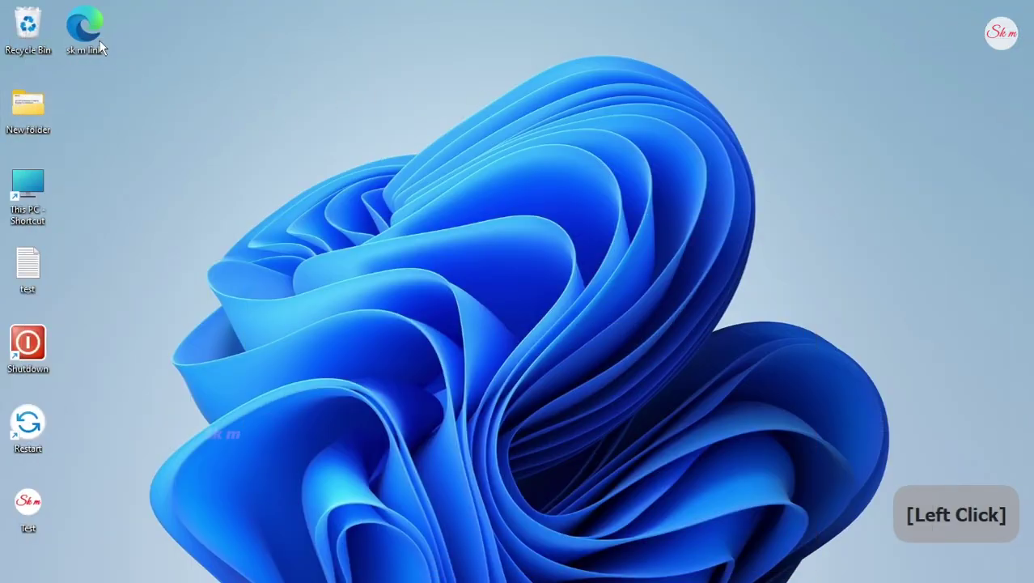